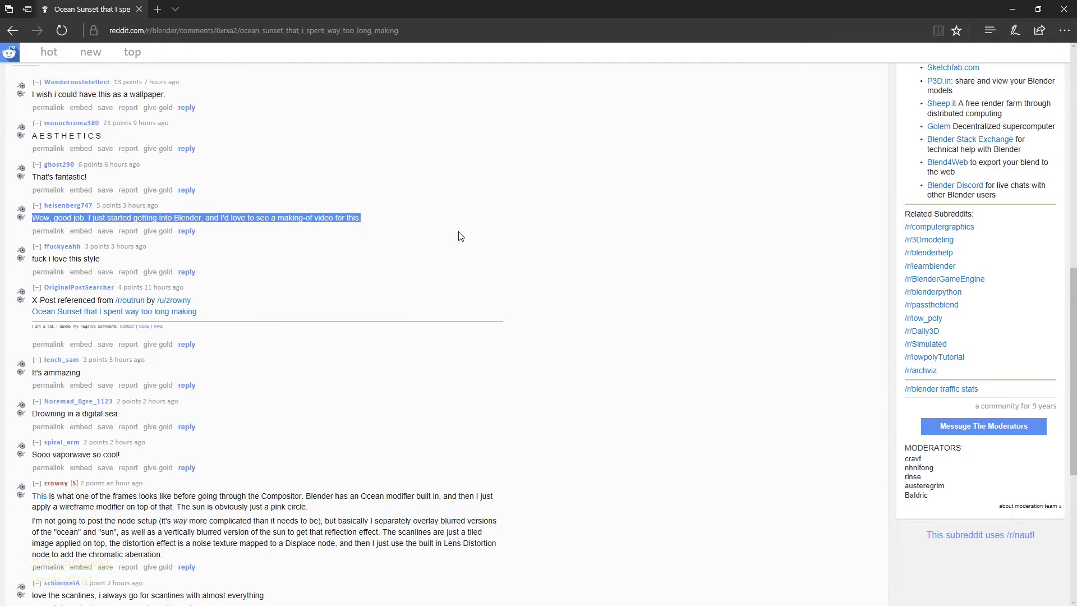
Step: Scroll the Reddit thread so the post's animated wireframe ocean sunset GIF plays in view
{"action": "scroll", "scroll_direction": "up", "scroll_amount": 3}
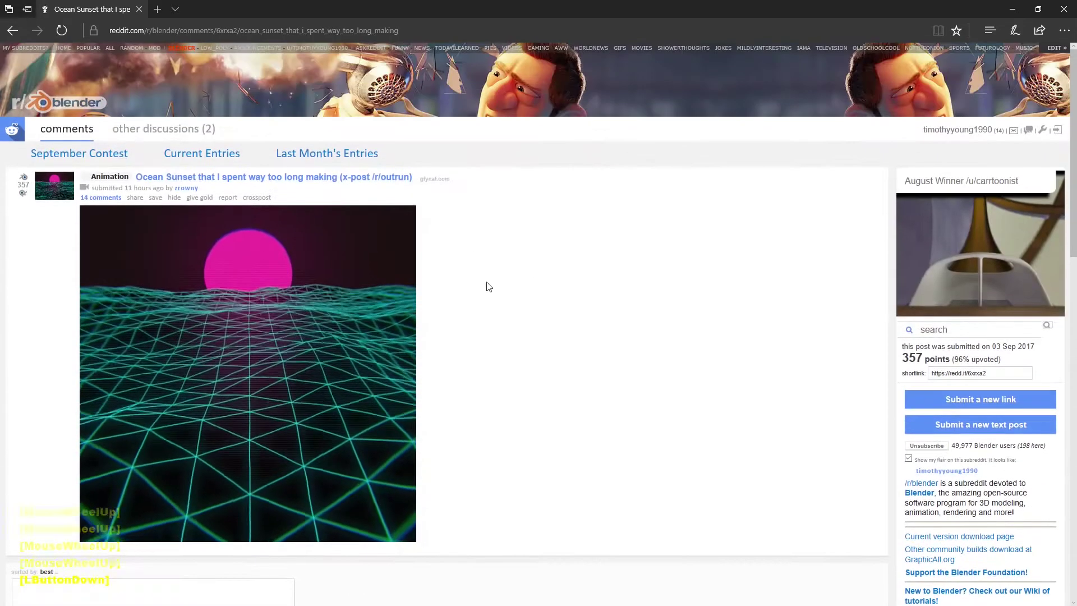
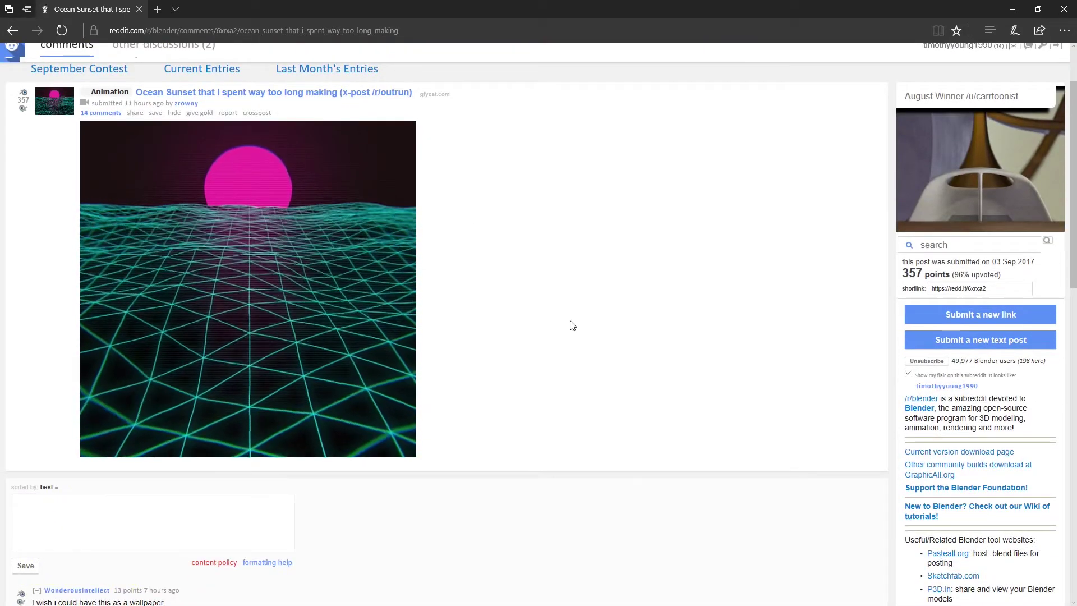
{"action": "left_click", "coordinate": [209, 104]}
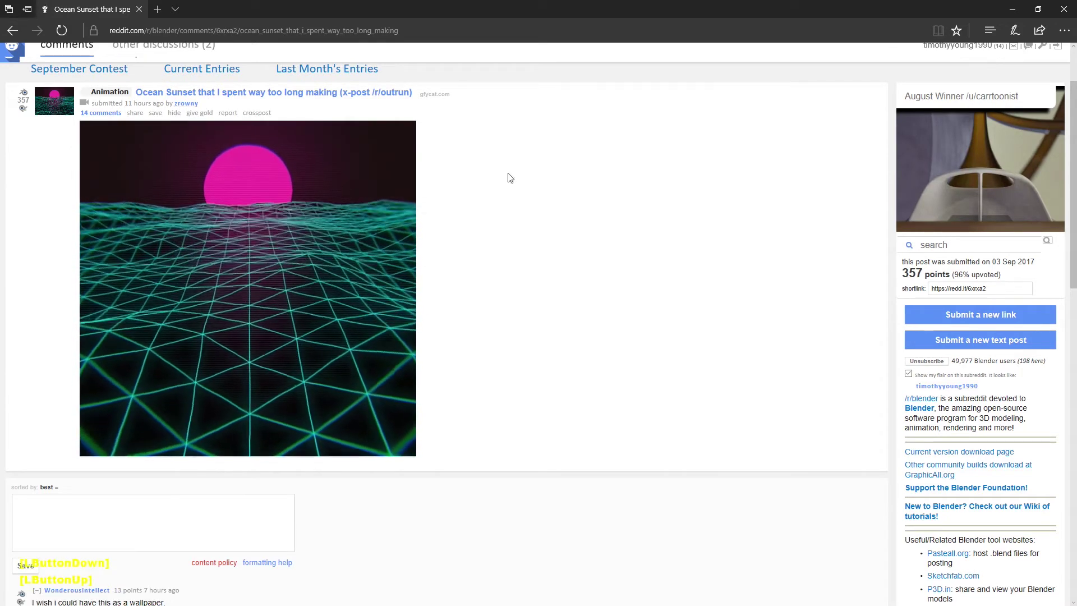
{"action": "left_click", "coordinate": [576, 207]}
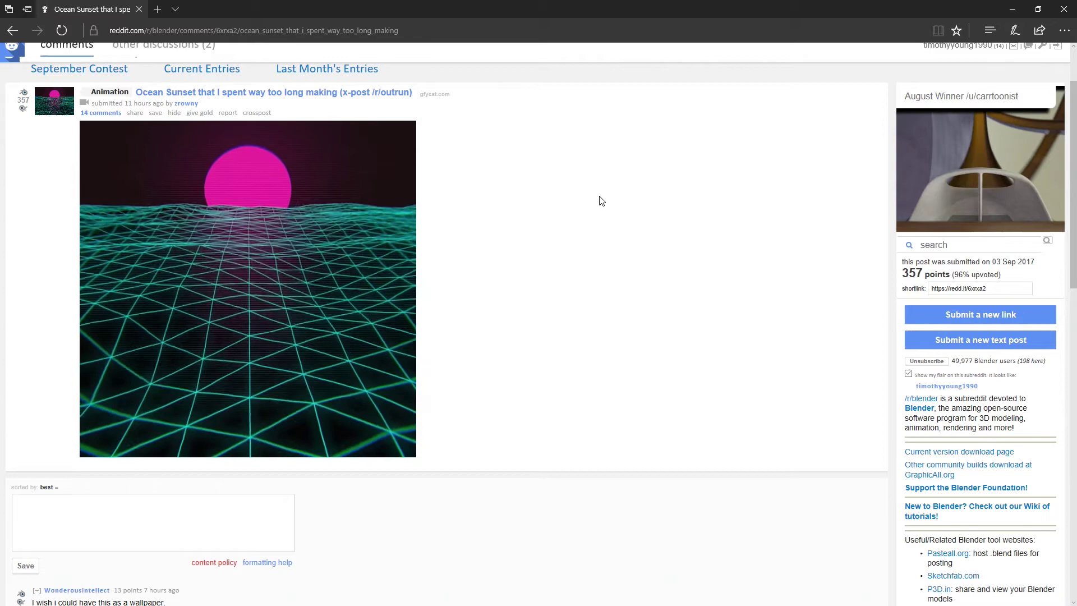
{"action": "scroll", "scroll_direction": "up", "scroll_amount": 3}
{"action": "scroll", "scroll_direction": "down", "scroll_amount": 3}
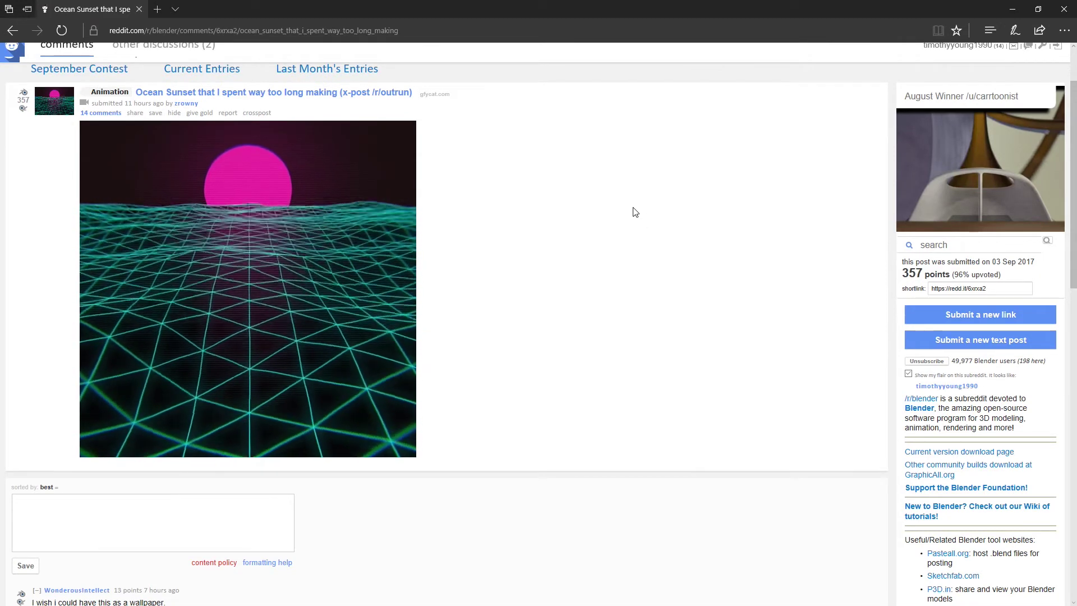
Step: Switch to Blender, frame the default scene and select the lamp
{"action": "key", "text": "alt+Tab"}
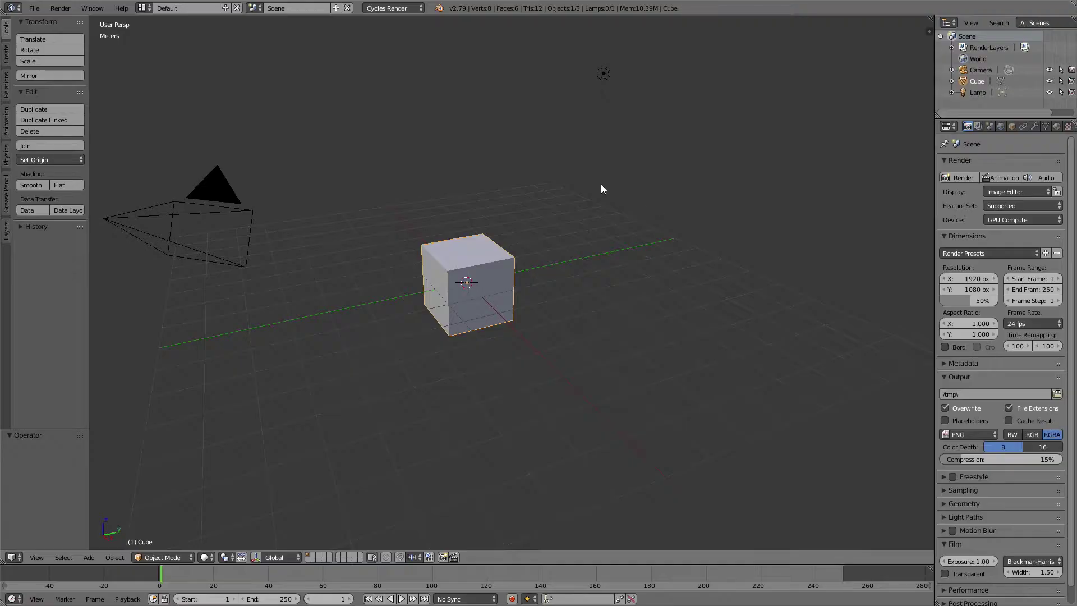
{"action": "scroll", "scroll_direction": "up", "scroll_amount": 3}
{"action": "scroll", "scroll_direction": "down", "scroll_amount": 3}
{"action": "middle_click", "coordinate": [498, 283]}
{"action": "middle_click", "coordinate": [518, 276]}
{"action": "scroll", "scroll_direction": "down", "scroll_amount": 3}
{"action": "middle_click", "coordinate": [527, 278]}
{"action": "middle_click", "coordinate": [583, 272]}
{"action": "right_click", "coordinate": [664, 71]}
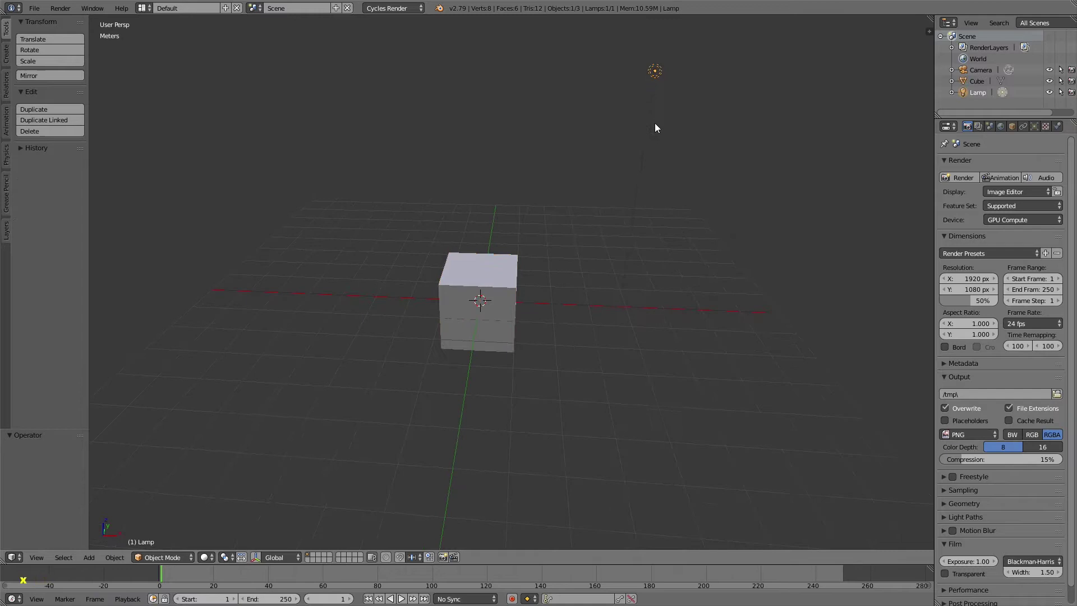
{"action": "left_click", "coordinate": [658, 125]}
Step: Add the cube to the selection and delete both the lamp and cube
{"action": "middle_click", "coordinate": [553, 227]}
{"action": "middle_click", "coordinate": [512, 239]}
{"action": "scroll", "scroll_direction": "up", "scroll_amount": 3}
{"action": "middle_click", "coordinate": [510, 266]}
{"action": "middle_click", "coordinate": [512, 270]}
{"action": "scroll", "scroll_direction": "up", "scroll_amount": 3}
{"action": "middle_click", "coordinate": [518, 268]}
{"action": "right_click", "coordinate": [501, 254]}
{"action": "key", "text": "Tab"}
{"action": "key", "text": "x"}
{"action": "left_click", "coordinate": [508, 257]}
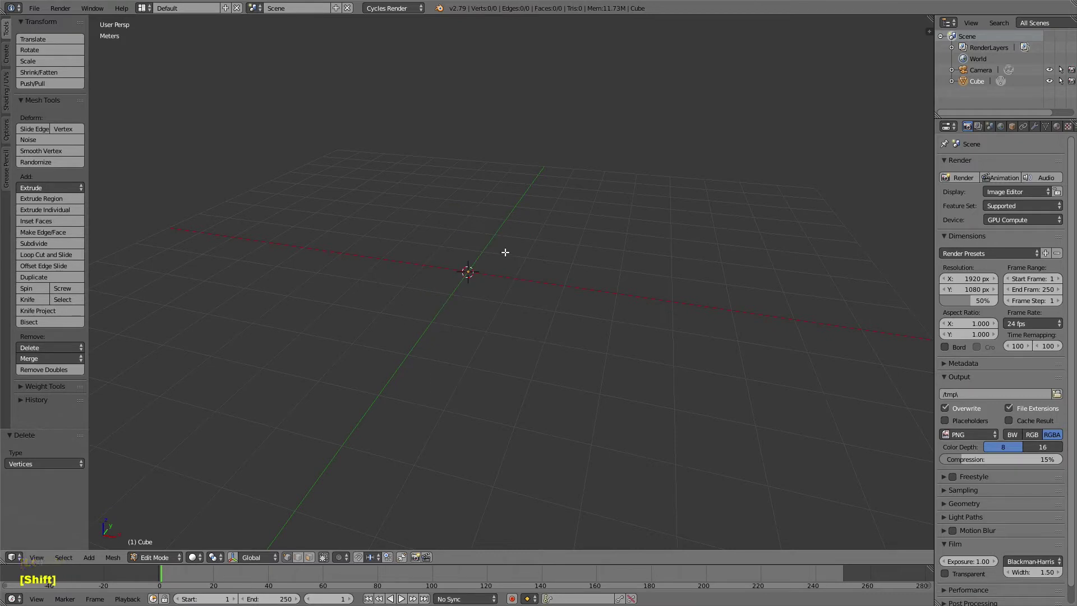
Step: Add a mesh plane and scale it up large to serve as the Ground
{"action": "key", "text": "shift+a"}
{"action": "left_click", "coordinate": [512, 252]}
{"action": "key", "text": "s"}
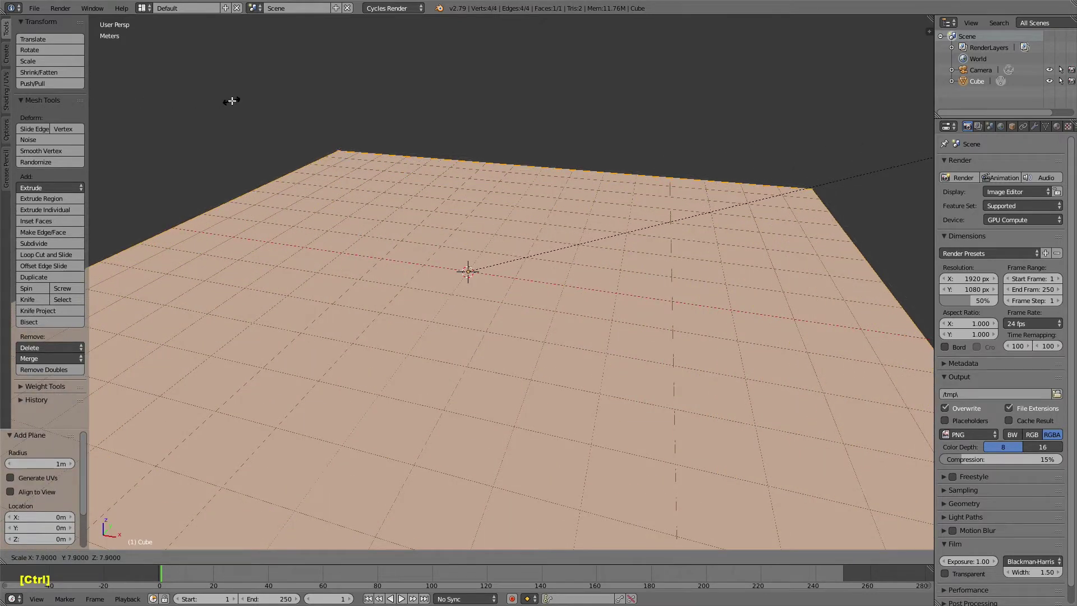
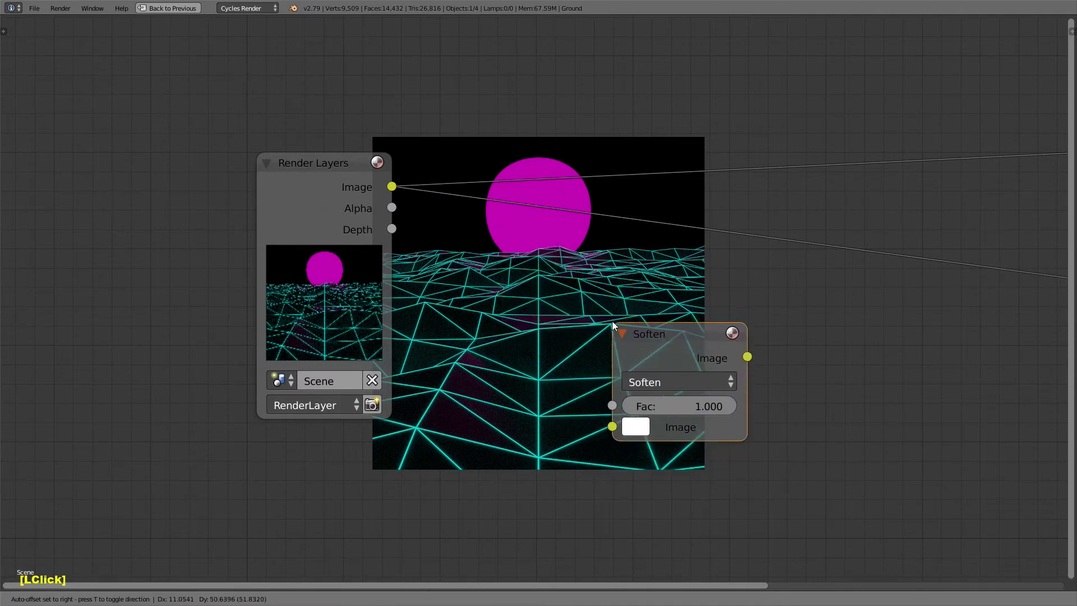
Step: Add a Glare filter node between Render Layers and the output in the compositor
{"action": "key", "text": "x"}
{"action": "key", "text": "shift+a"}
{"action": "left_click", "coordinate": [664, 418]}
{"action": "left_click", "coordinate": [542, 193]}
{"action": "scroll", "scroll_direction": "up", "scroll_amount": 3}
{"action": "middle_click", "coordinate": [568, 215]}
Step: Set the Glare node to Fog Glow and adjust its size setting
{"action": "middle_click", "coordinate": [360, 188]}
{"action": "left_click", "coordinate": [327, 214]}
{"action": "left_click", "coordinate": [343, 141]}
{"action": "left_click", "coordinate": [371, 333]}
{"action": "type", "text": "12"}
{"action": "key", "text": "Return"}
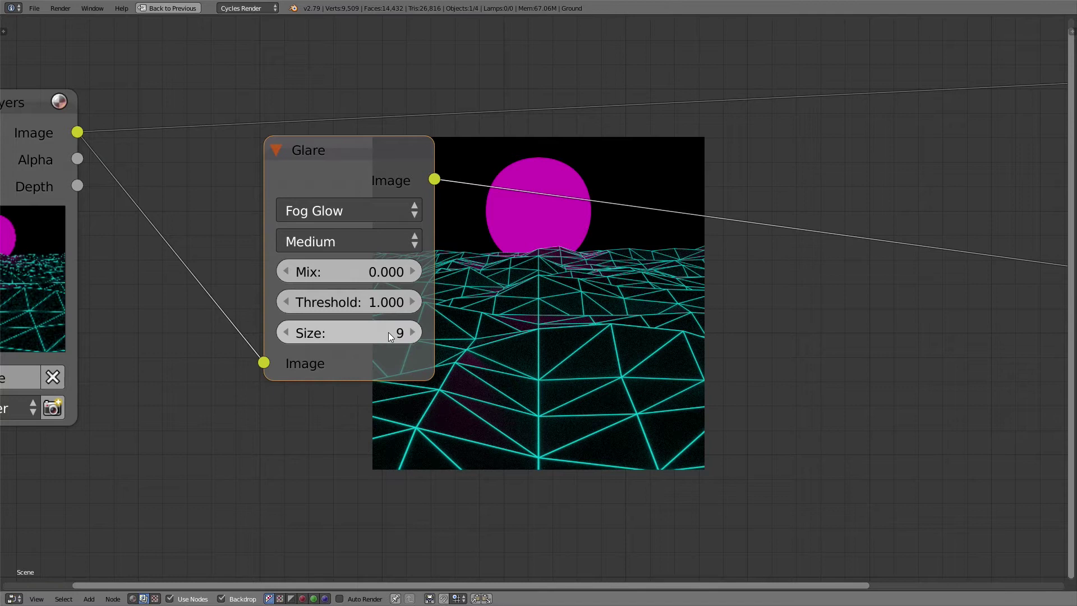
{"action": "left_click", "coordinate": [413, 338]}
{"action": "scroll", "scroll_direction": "down", "scroll_amount": 3}
{"action": "left_click", "coordinate": [377, 160]}
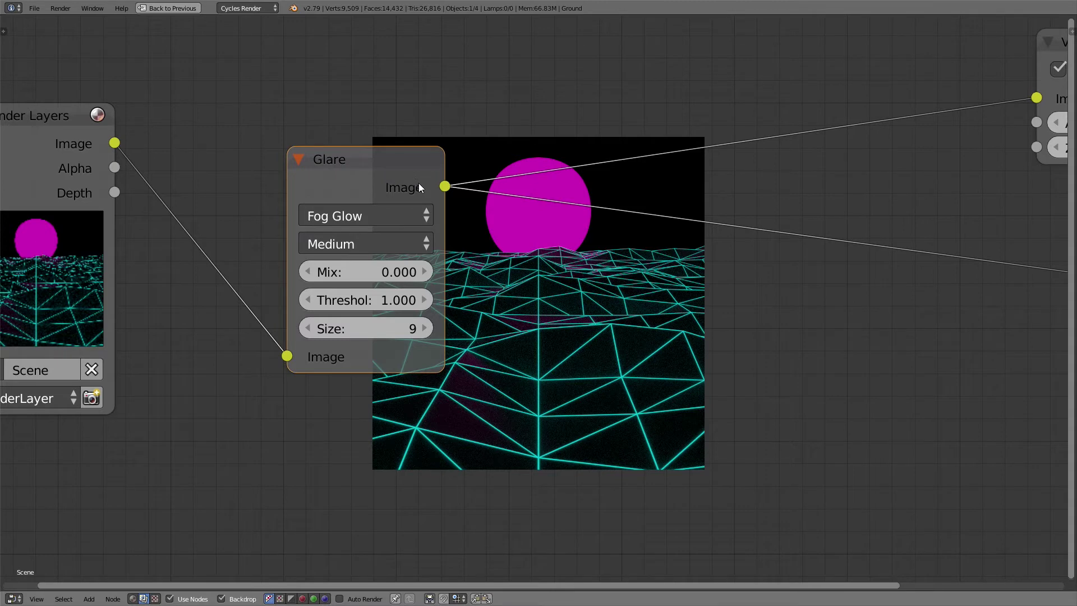
{"action": "scroll", "scroll_direction": "up", "scroll_amount": 3}
{"action": "scroll", "scroll_direction": "down", "scroll_amount": 3}
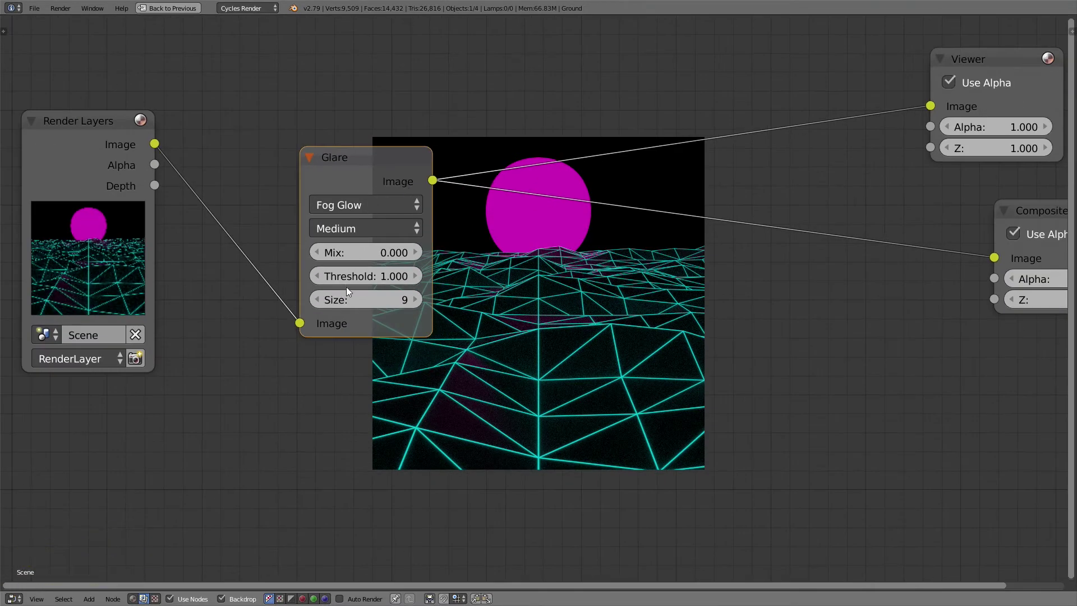
Step: Lower the Glare threshold to 0.200 so the sun and wireframe glow softly
{"action": "left_click", "coordinate": [388, 279]}
{"action": "key", "text": "0"}
{"action": "key", "text": "Return"}
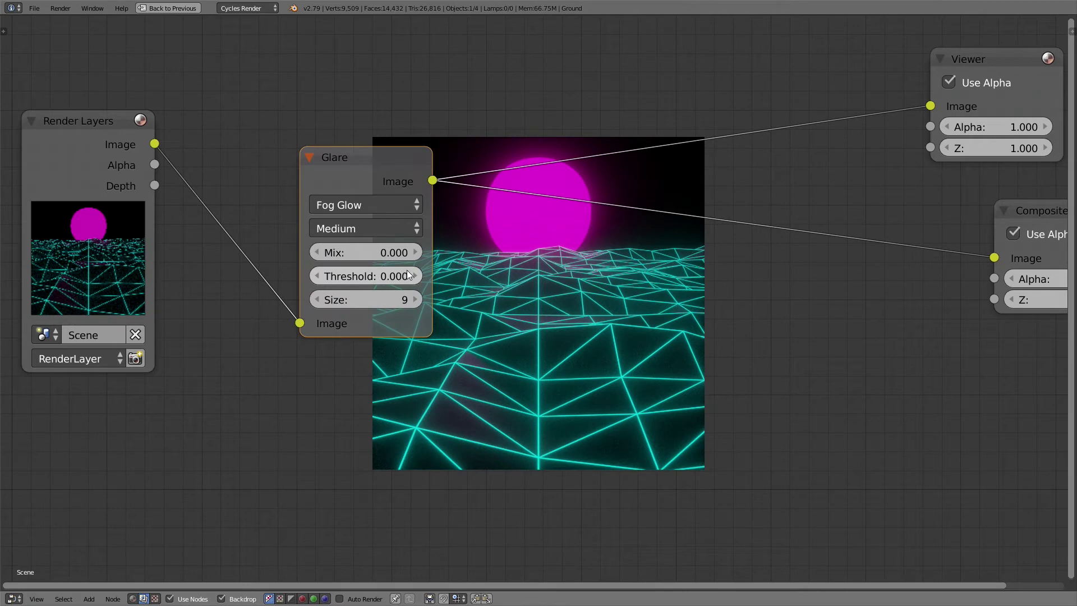
{"action": "left_click", "coordinate": [421, 277]}
{"action": "left_click", "coordinate": [416, 278]}
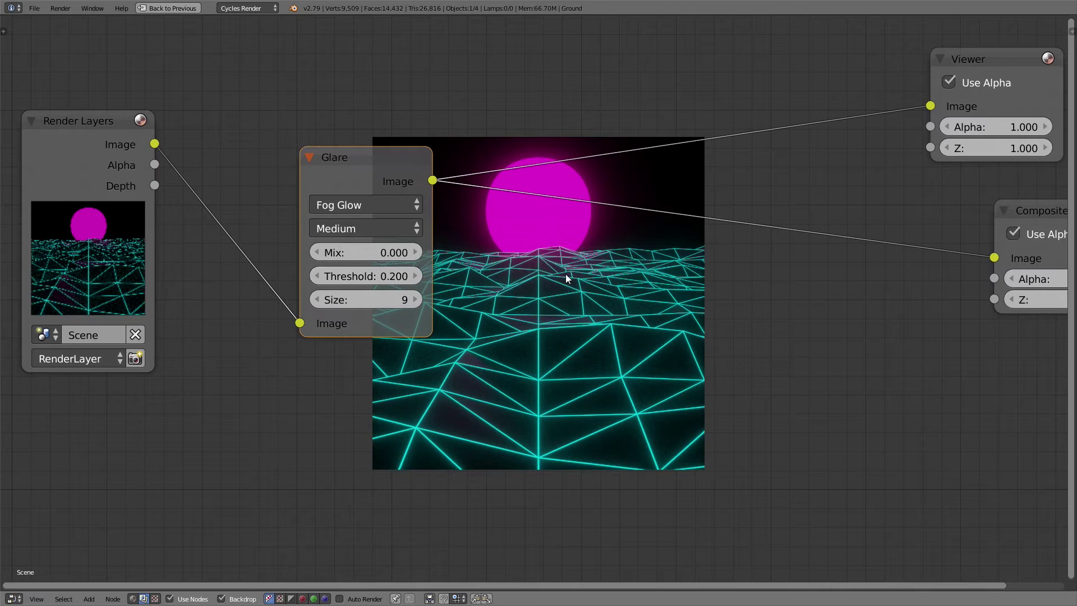
{"action": "middle_click", "coordinate": [617, 237]}
{"action": "middle_click", "coordinate": [524, 144]}
Step: Add a Lens Distortion node placed after the Glare node
{"action": "middle_click", "coordinate": [475, 216]}
{"action": "middle_click", "coordinate": [572, 281]}
{"action": "left_click", "coordinate": [392, 143]}
{"action": "left_click", "coordinate": [366, 144]}
{"action": "key", "text": "shift+a"}
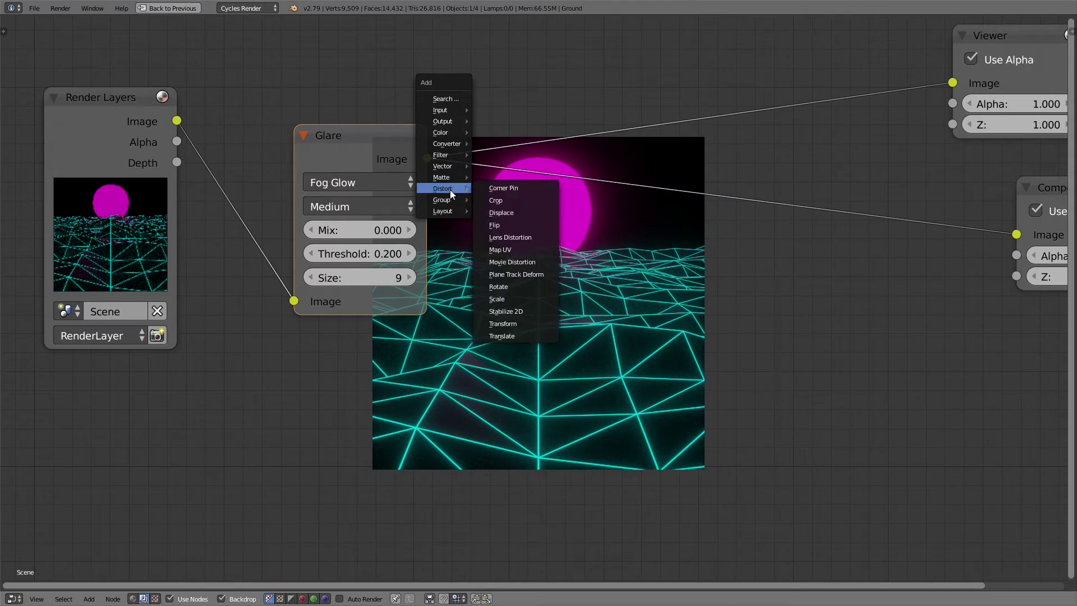
{"action": "left_click", "coordinate": [530, 241]}
{"action": "left_click", "coordinate": [571, 184]}
{"action": "double_click", "coordinate": [571, 184]}
{"action": "middle_click", "coordinate": [616, 247]}
{"action": "middle_click", "coordinate": [444, 151]}
Step: Set Dispersion to 0.050 and route the distorted image to the viewer
{"action": "left_click", "coordinate": [484, 257]}
{"action": "type", "text": ".0"}
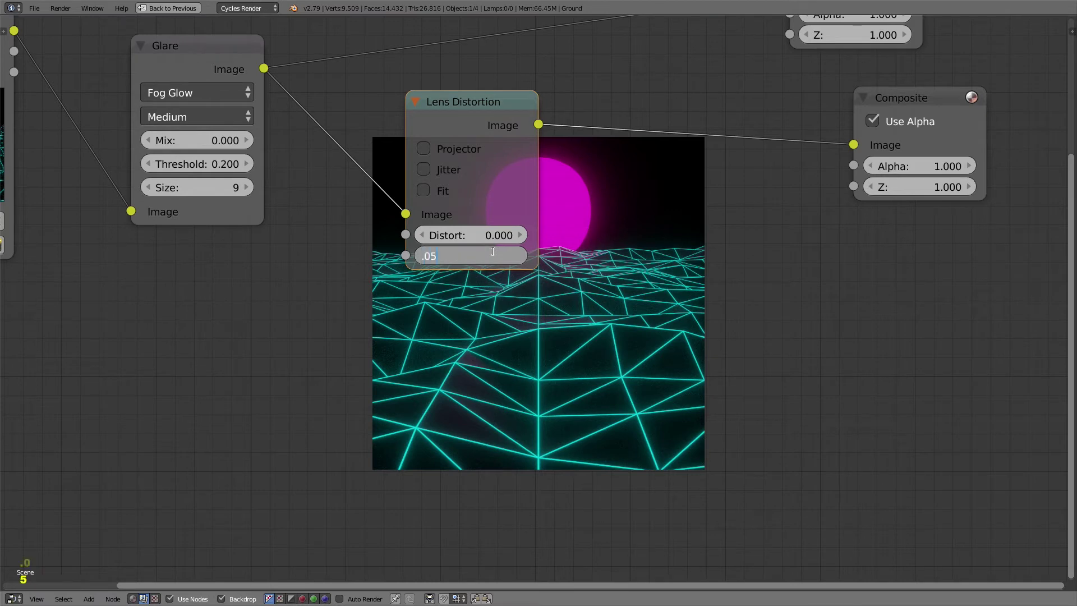
{"action": "key", "text": "Return"}
{"action": "left_click", "coordinate": [464, 126]}
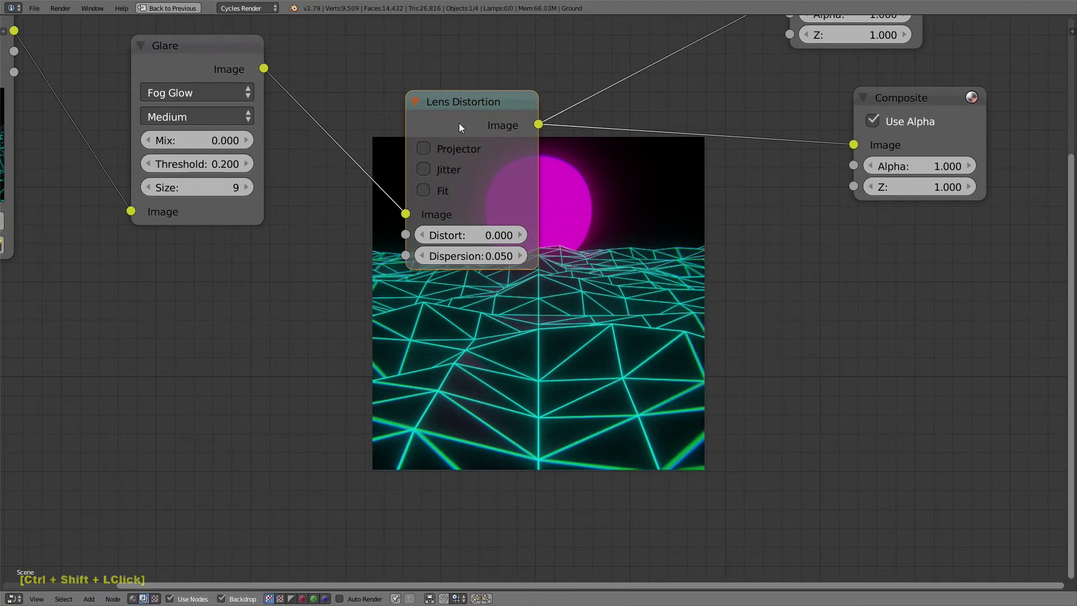
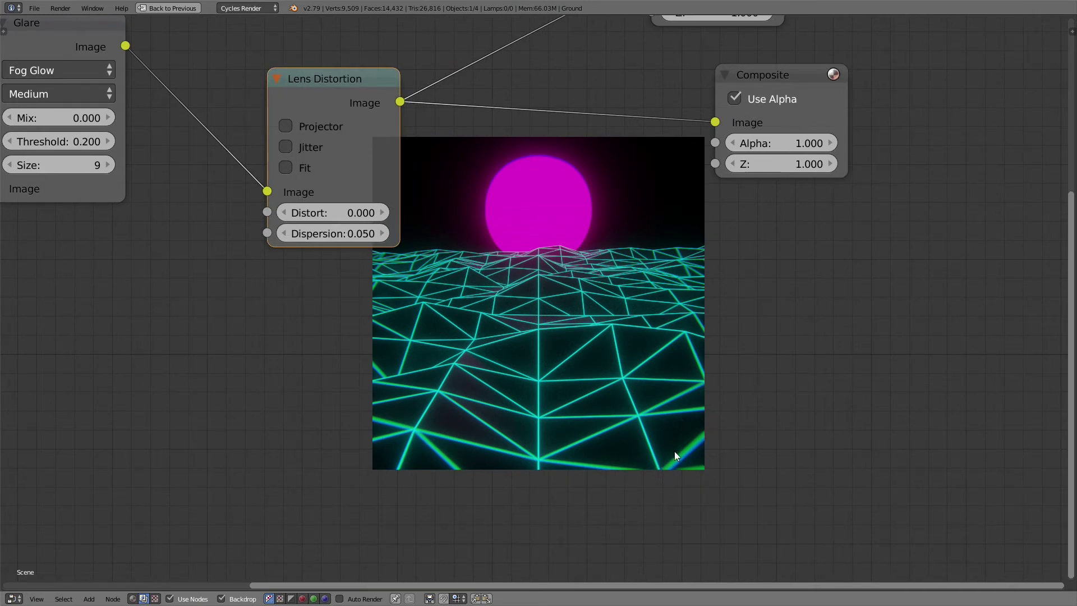
{"action": "scroll", "scroll_direction": "up", "scroll_amount": 3}
{"action": "scroll", "scroll_direction": "down", "scroll_amount": 3}
{"action": "middle_click", "coordinate": [557, 270]}
{"action": "middle_click", "coordinate": [661, 296]}
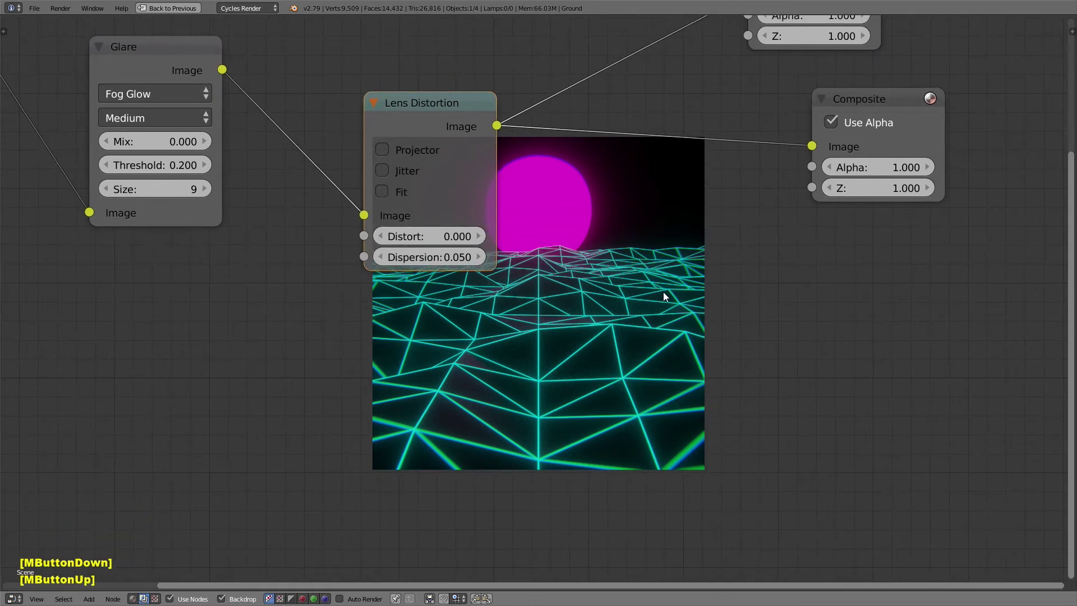